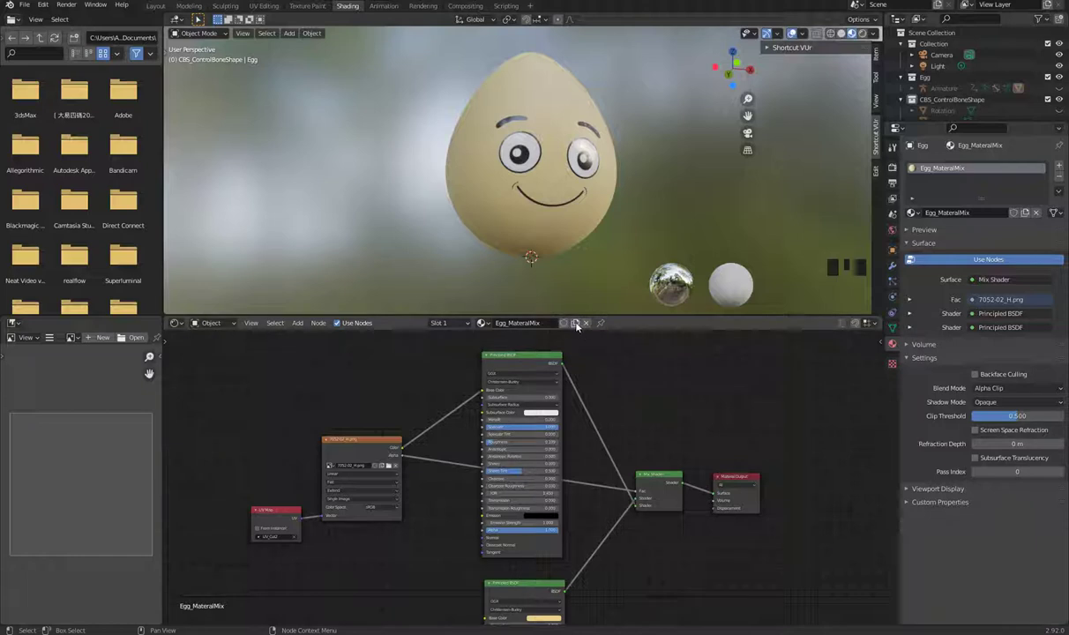
# Duplicate the egg's material into a new copy named Egg_TextureMix
pyautogui.moveTo(580, 328); pyautogui.dragTo(590, 333)
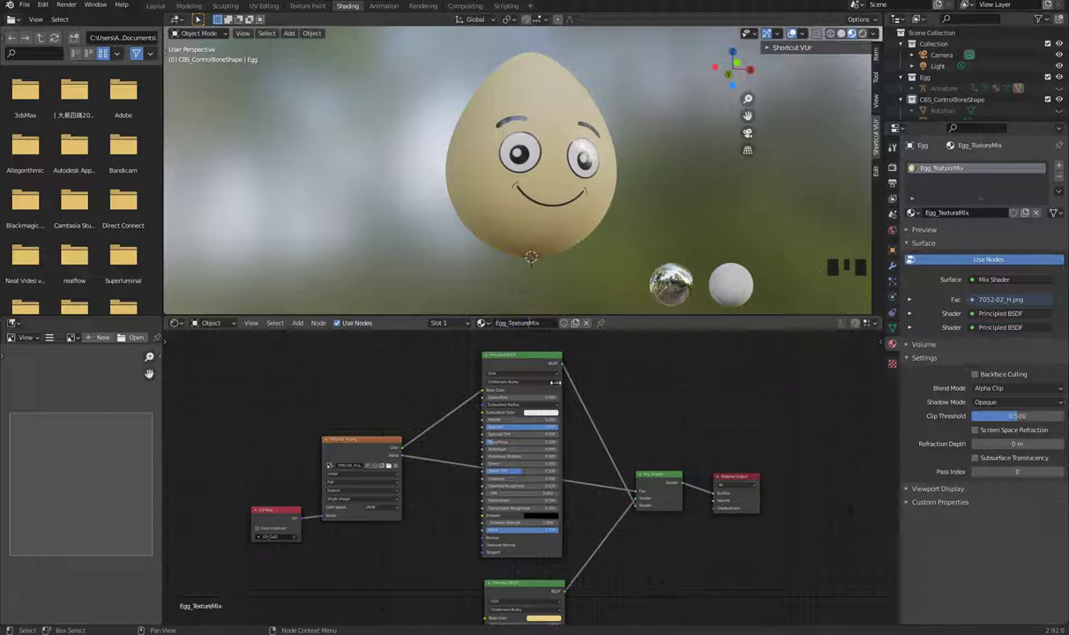
# Select the first Principled BSDF node in the Egg_TextureMix material
pyautogui.click(476, 356)
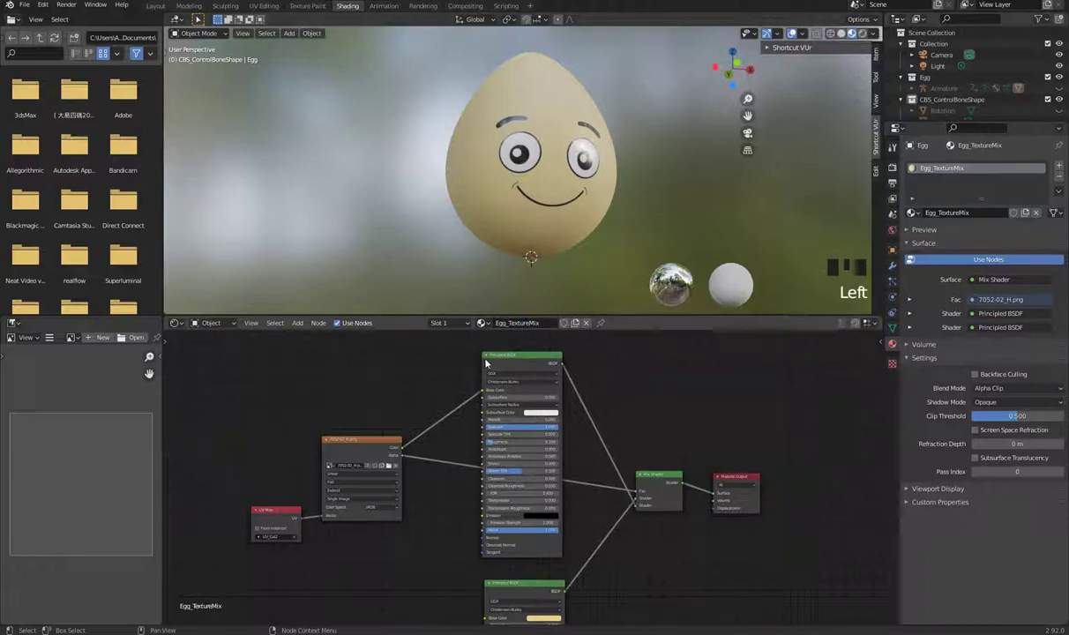
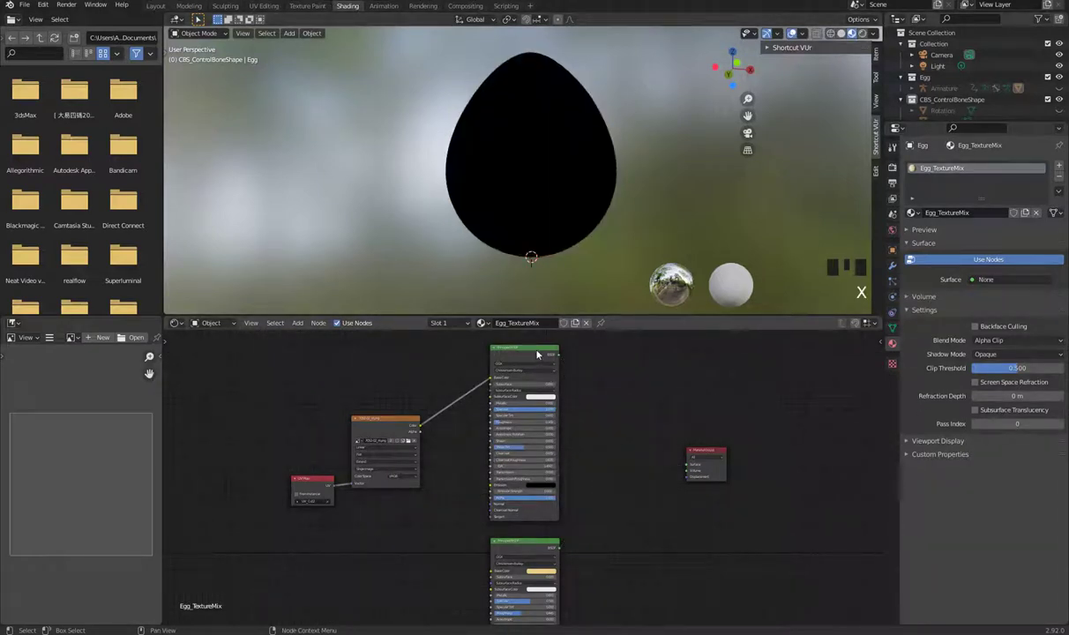
# Delete the second Principled BSDF, link the remaining one to Material Output and detach the texture from Base Color
pyautogui.moveTo(534, 541); pyautogui.dragTo(556, 471)
pyautogui.press('x')
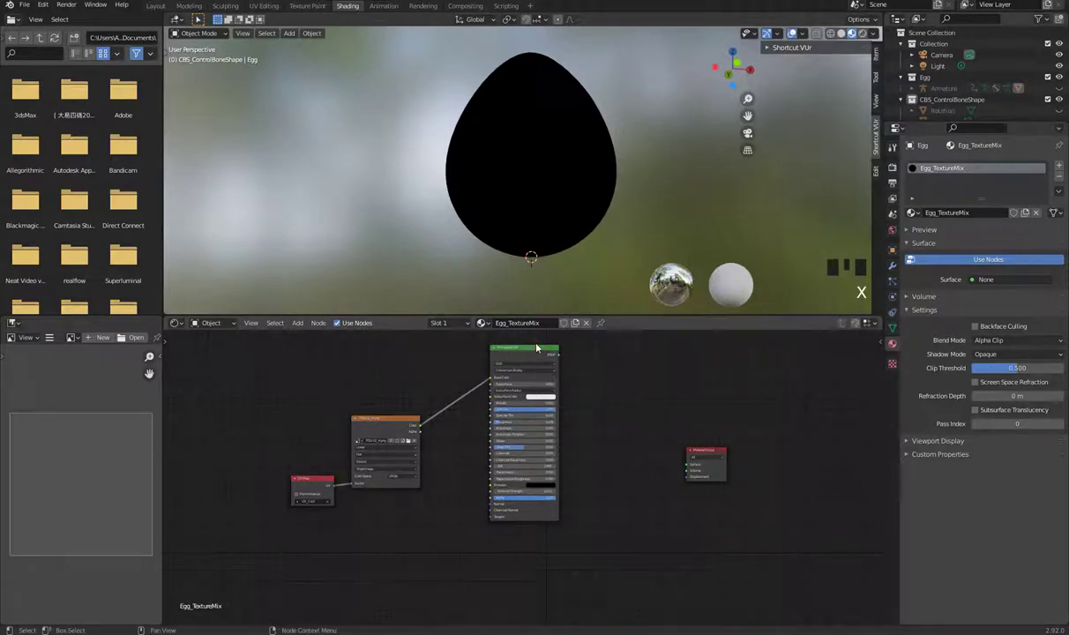
pyautogui.click(537, 354)
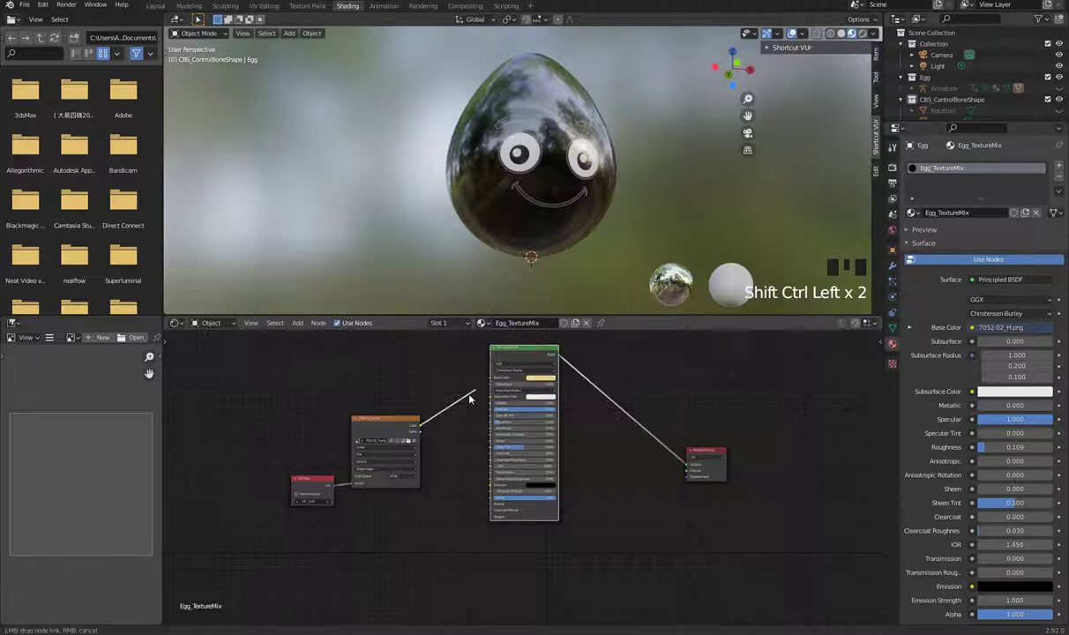
pyautogui.moveTo(470, 400); pyautogui.dragTo(473, 484)
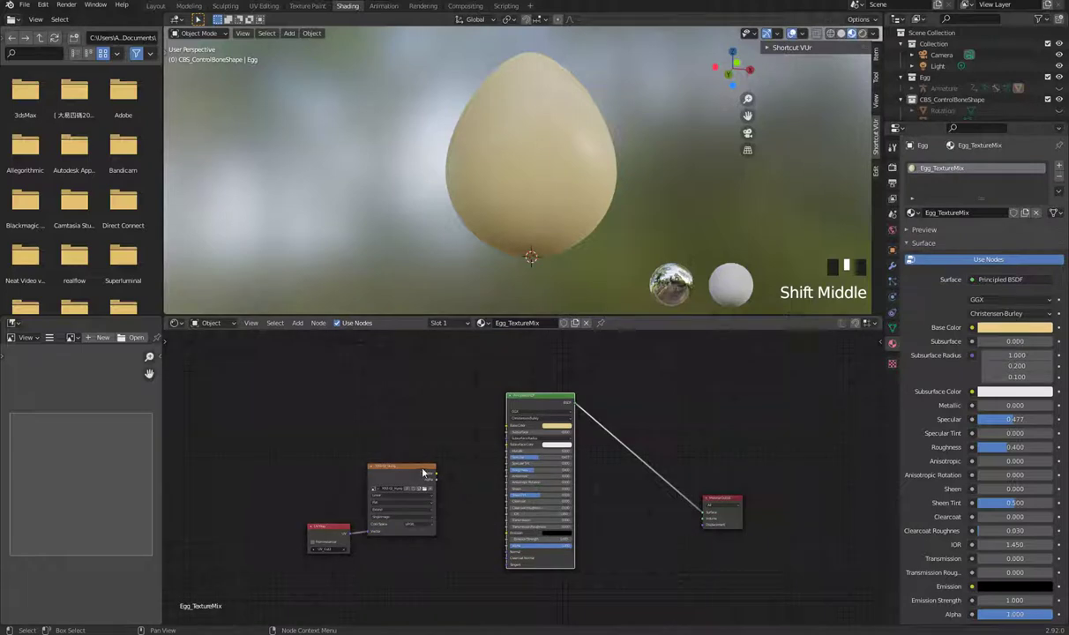
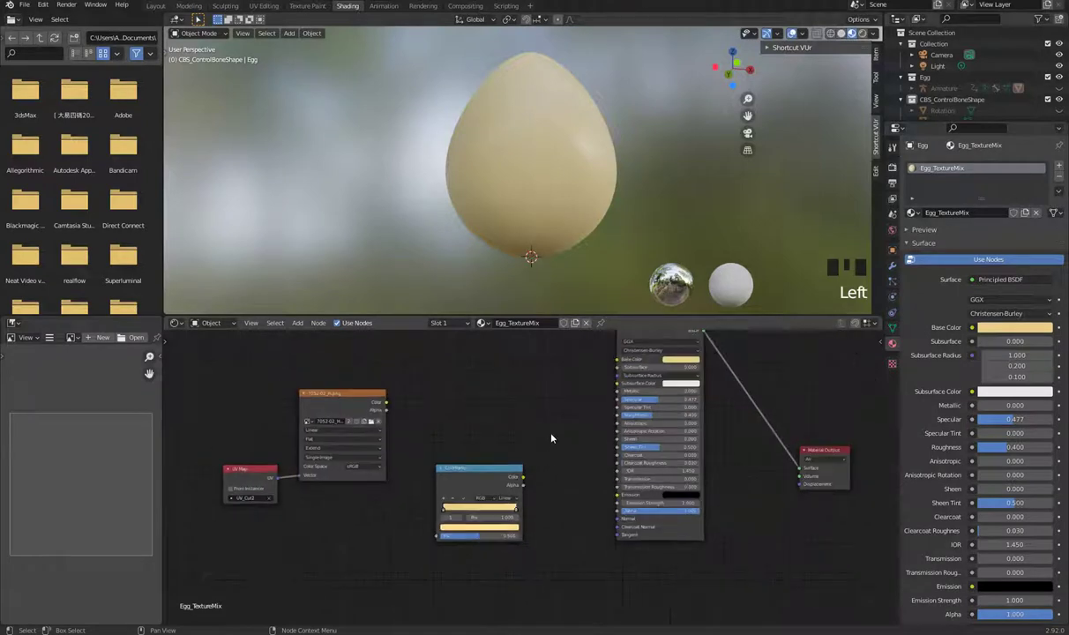
# Feed the ColorRamp colour into Base Color and add a MixRGB node above the ColorRamp
pyautogui.moveTo(447, 495); pyautogui.dragTo(341, 447)
pyautogui.moveTo(341, 448); pyautogui.dragTo(614, 410)
pyautogui.moveTo(582, 190); pyautogui.dragTo(386, 511)
pyautogui.moveTo(387, 512); pyautogui.dragTo(472, 377)
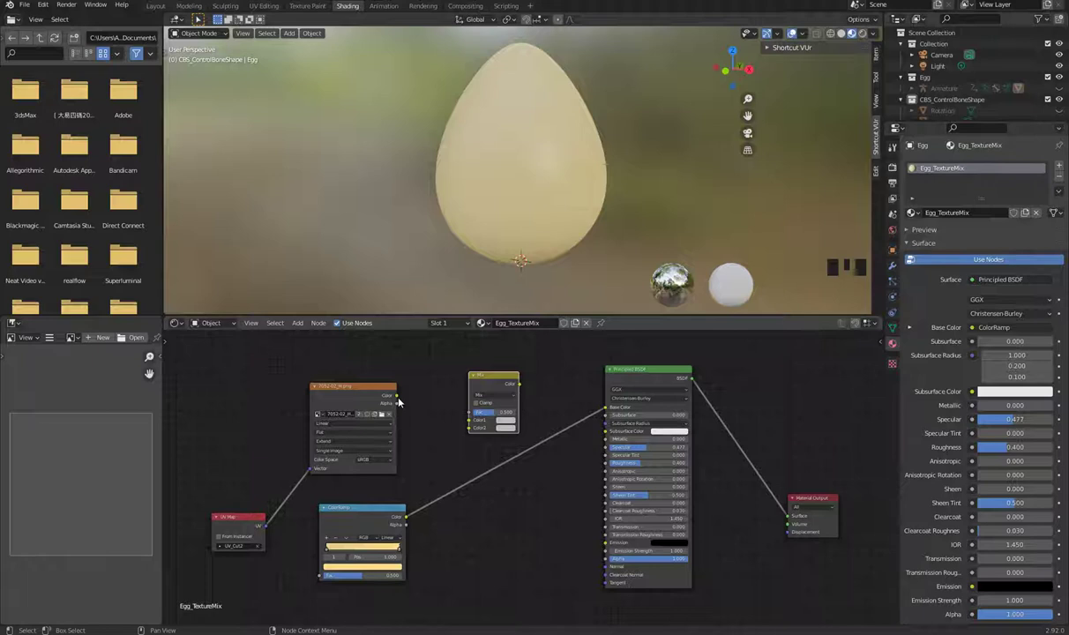
# Link texture colour to Color1, ColorRamp to Color2, texture alpha to Fac, and preview the cartoon face
pyautogui.moveTo(409, 400); pyautogui.dragTo(474, 426)
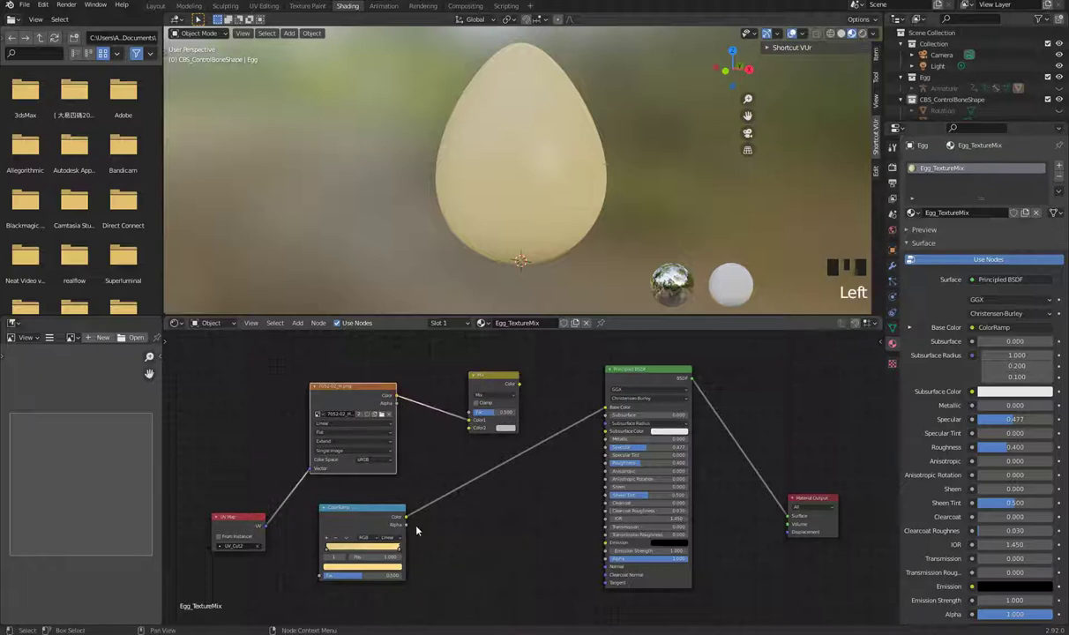
pyautogui.moveTo(421, 506); pyautogui.dragTo(476, 429)
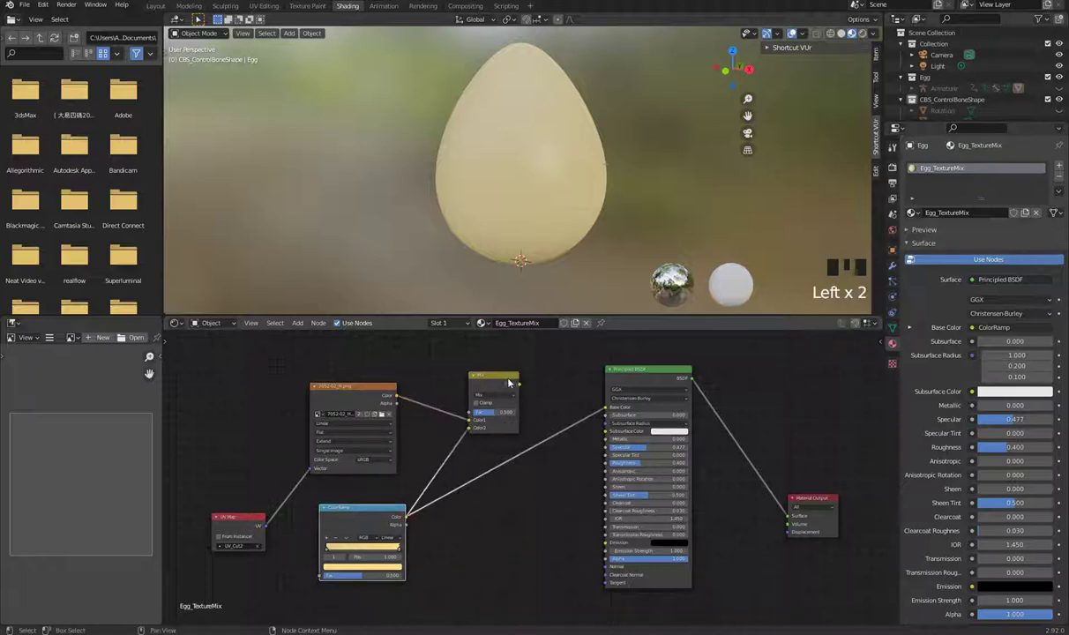
pyautogui.moveTo(521, 389); pyautogui.dragTo(524, 391)
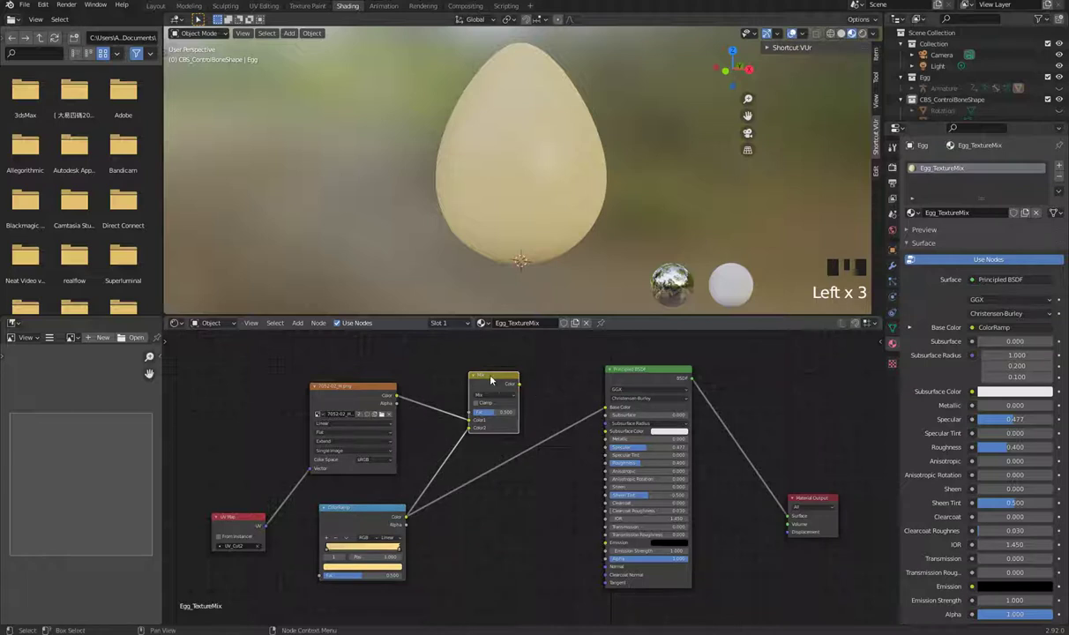
pyautogui.click(501, 378)
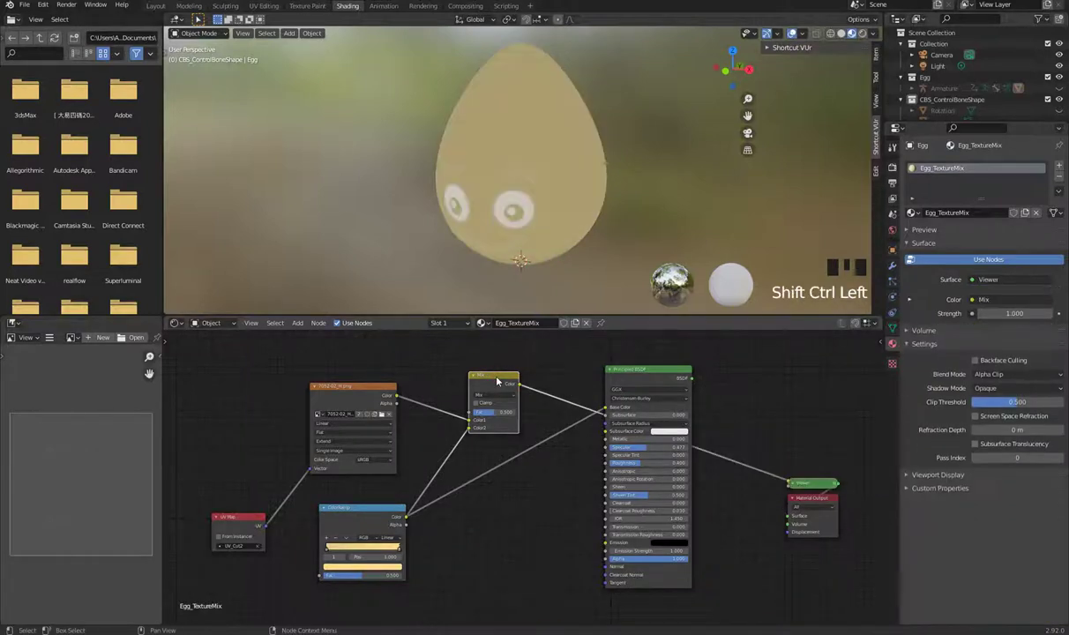
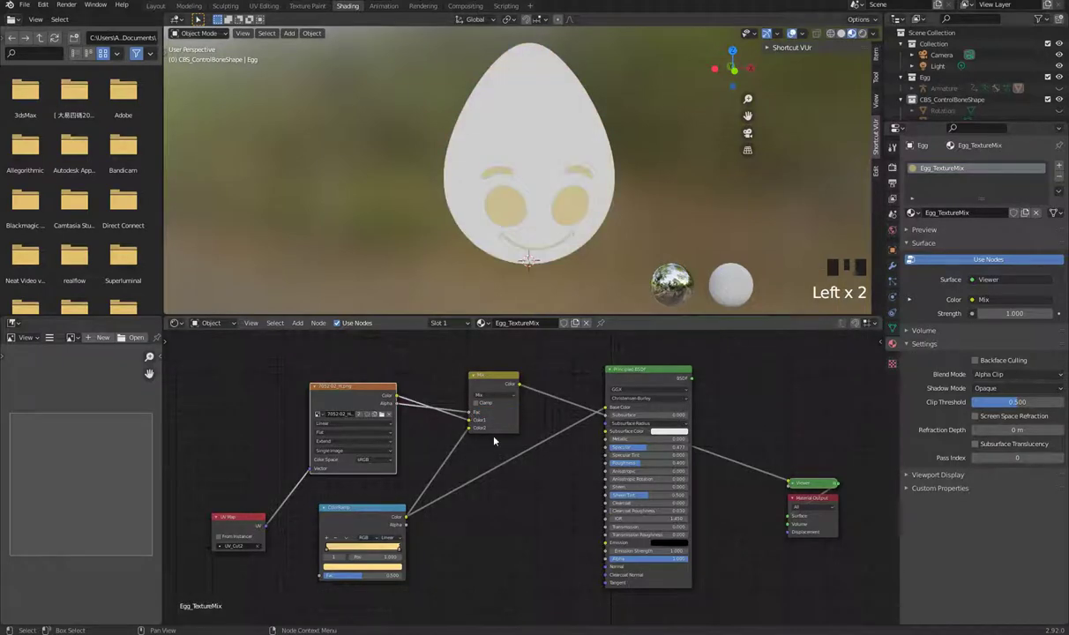
pyautogui.click(473, 429)
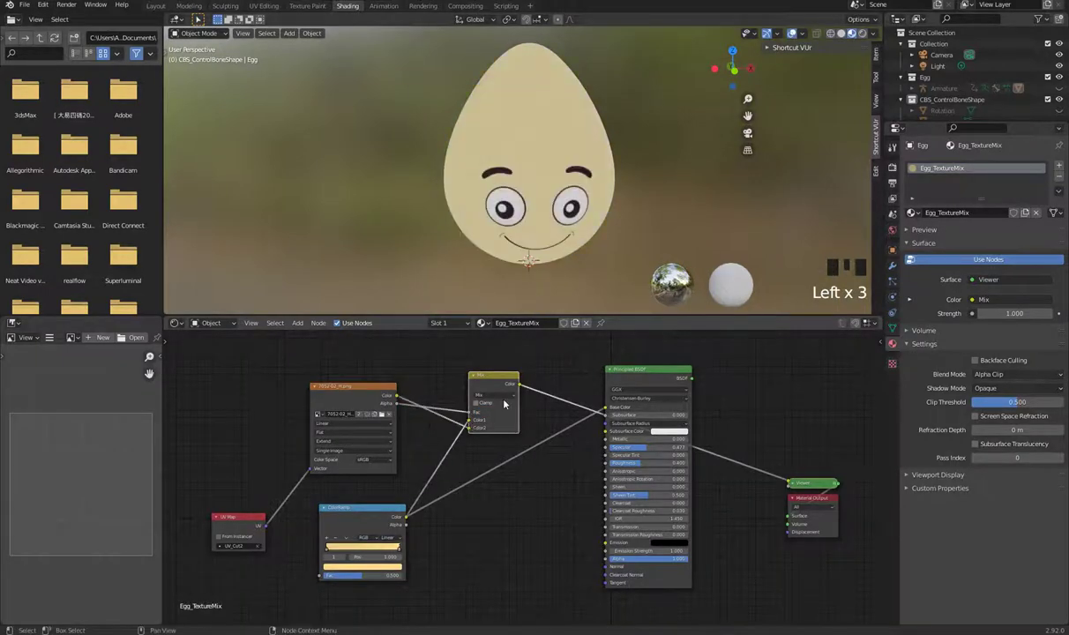
# Reconnect the Principled BSDF directly to the Material Output surface
pyautogui.moveTo(544, 235); pyautogui.dragTo(613, 412)
pyautogui.moveTo(613, 413); pyautogui.dragTo(645, 374)
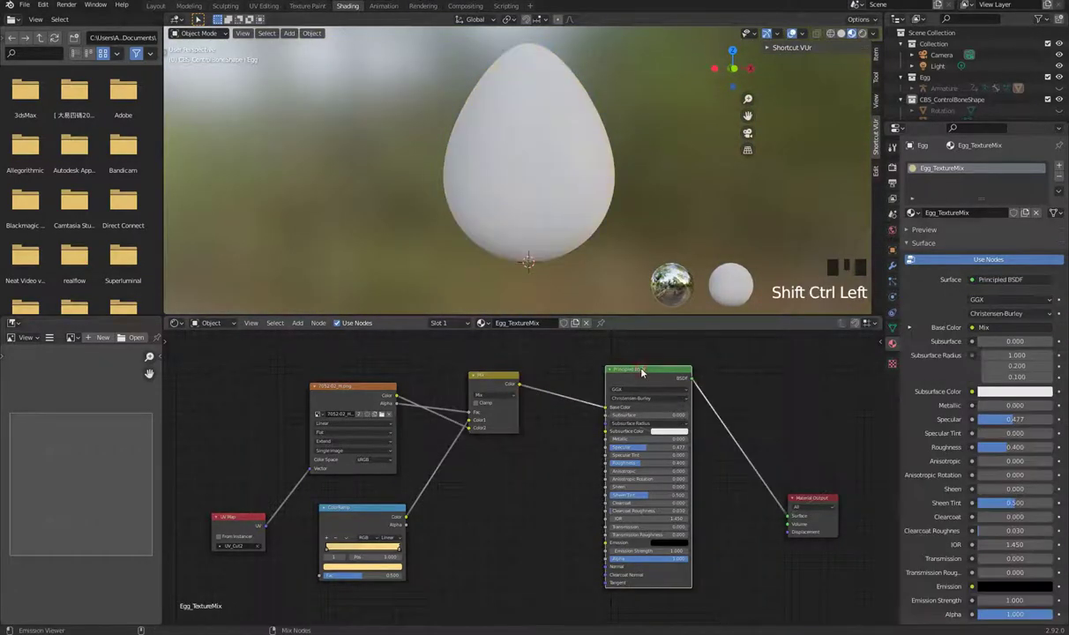
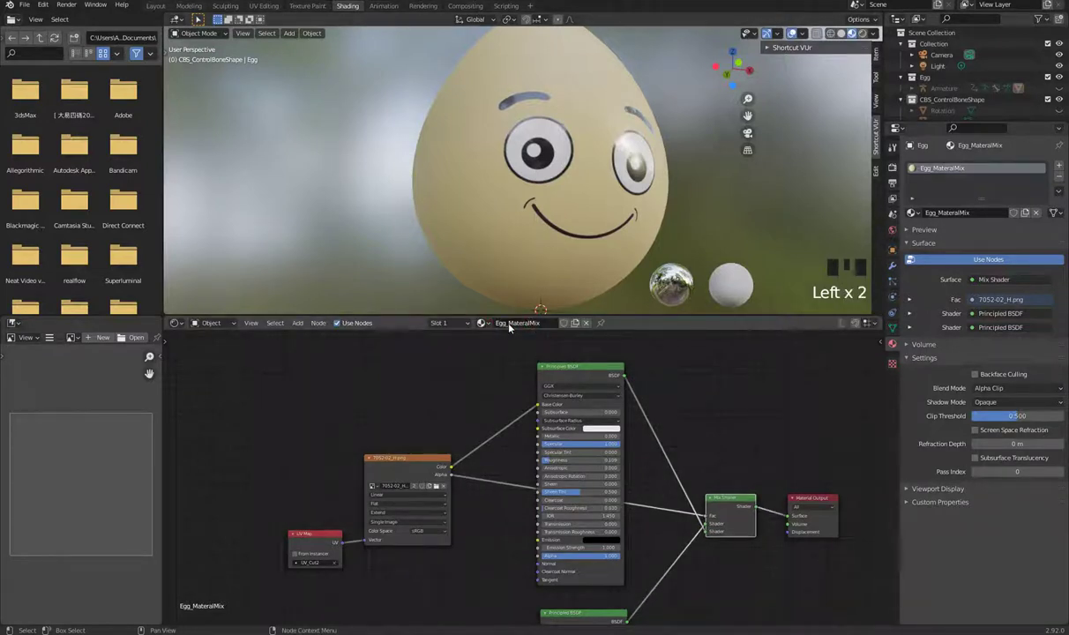
# Switch the egg back to the Egg_TextureMix material and inspect the cartoon face
pyautogui.click(503, 359)
pyautogui.moveTo(496, 382); pyautogui.dragTo(572, 258)
pyautogui.moveTo(572, 258); pyautogui.dragTo(552, 215)
pyautogui.scroll(-3)
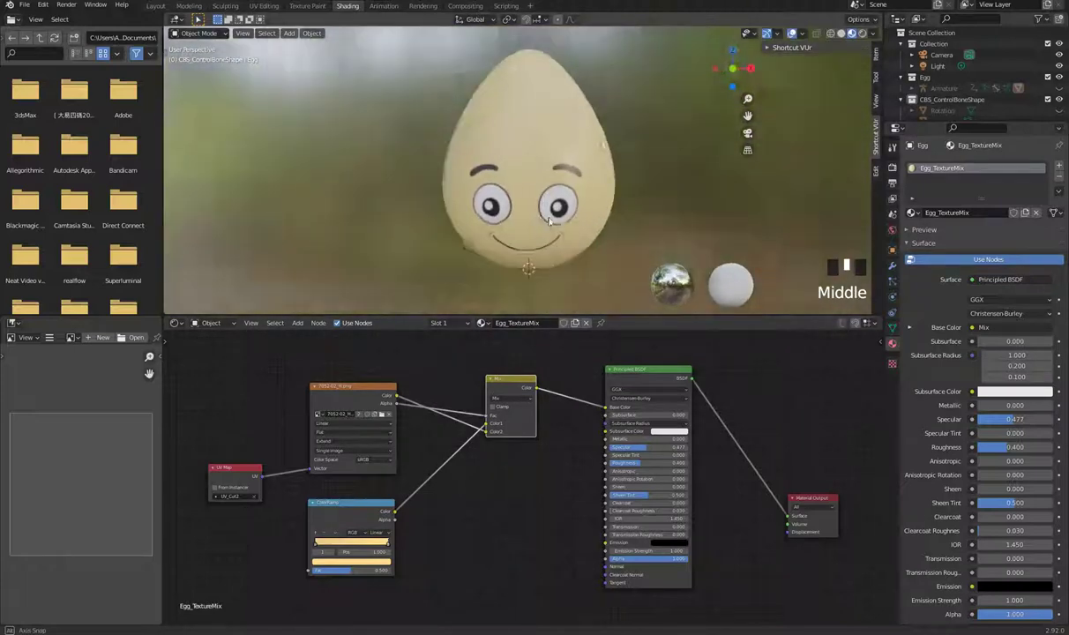